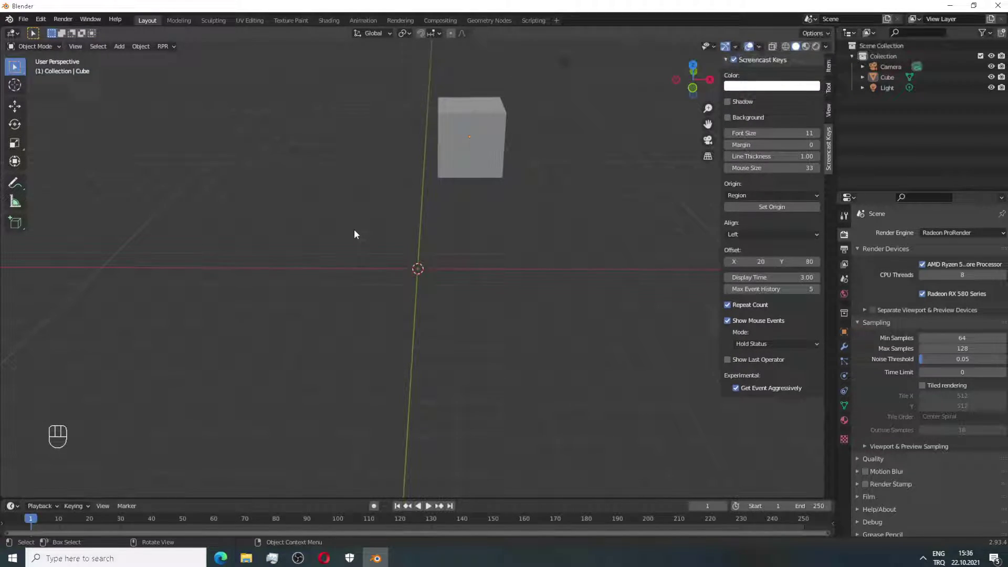
# Select the cube so the Screencast Keys overlay shows the G grab keypress
pyautogui.press('g')
pyautogui.click(396, 178)
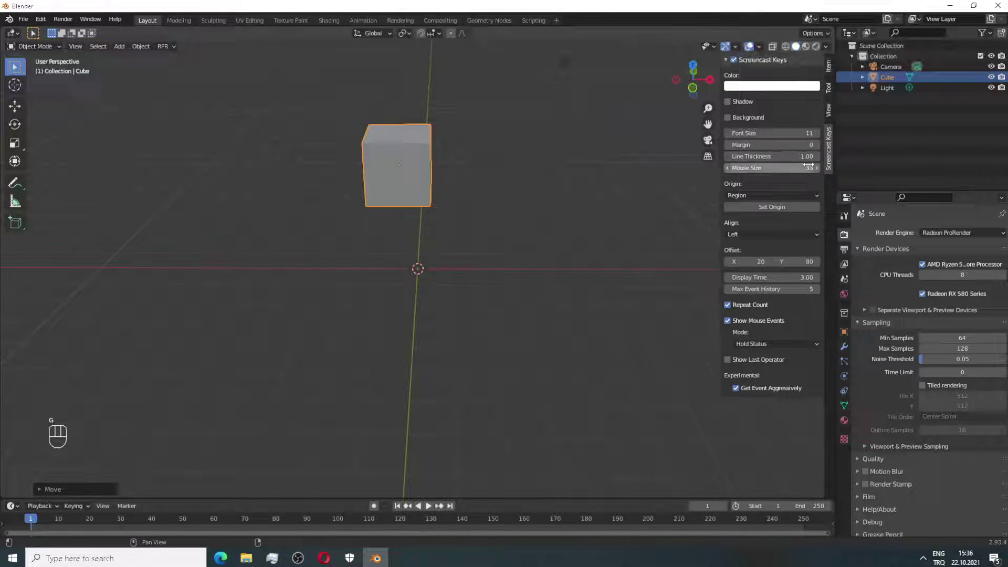
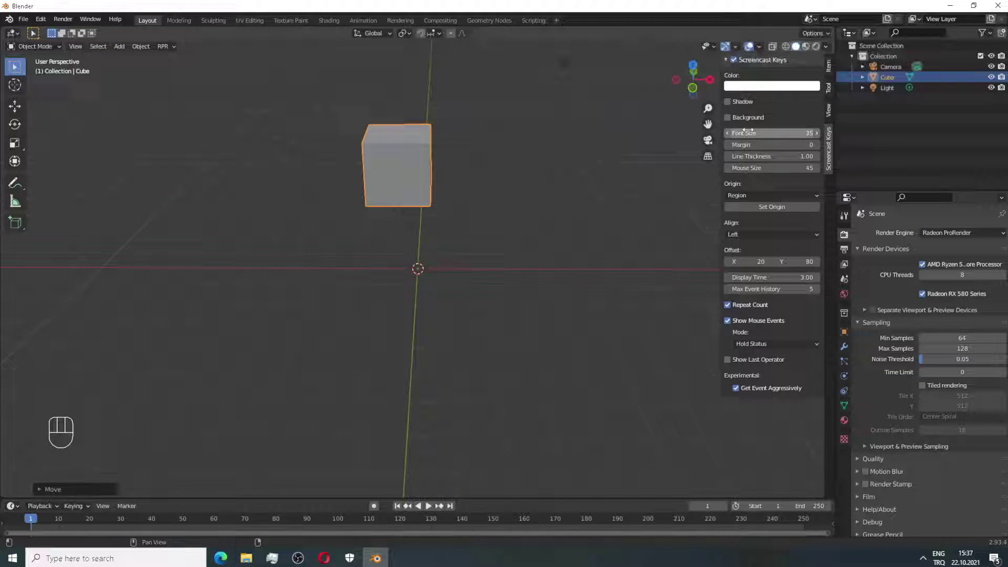
# Tick Background for the key overlay and set its colour swatch to black (V = 0)
pyautogui.click(733, 121)
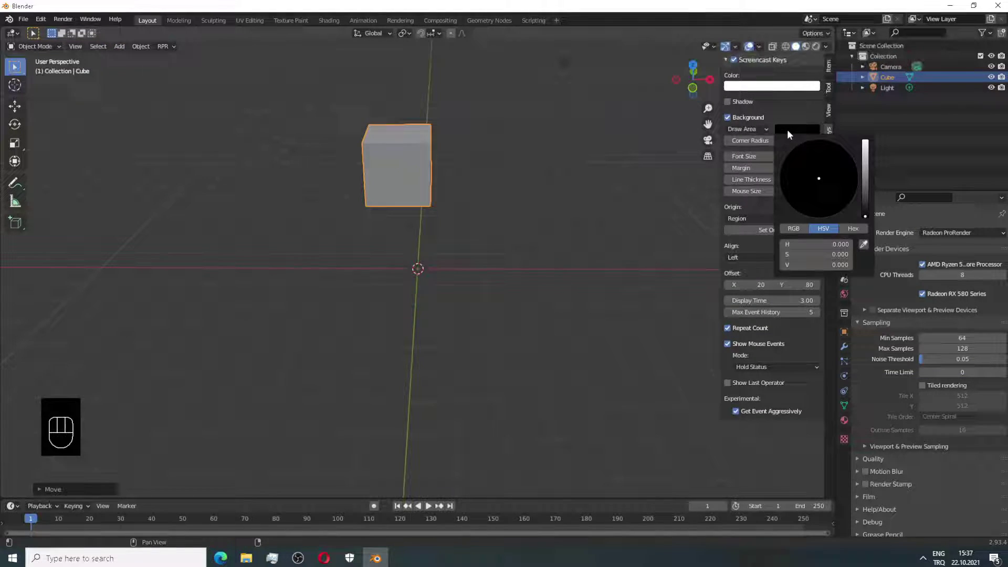
pyautogui.click(797, 128)
pyautogui.click(798, 119)
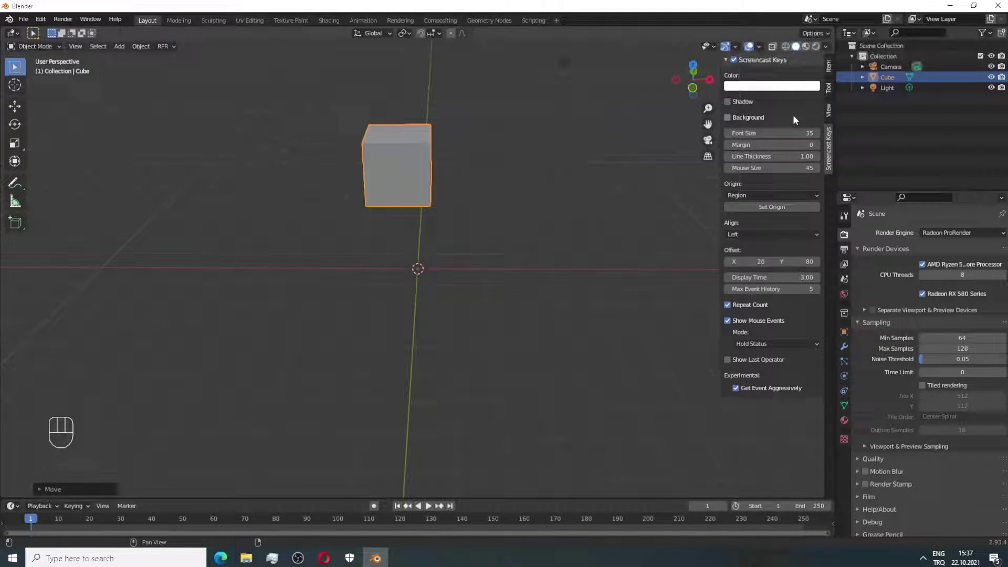
pyautogui.click(732, 121)
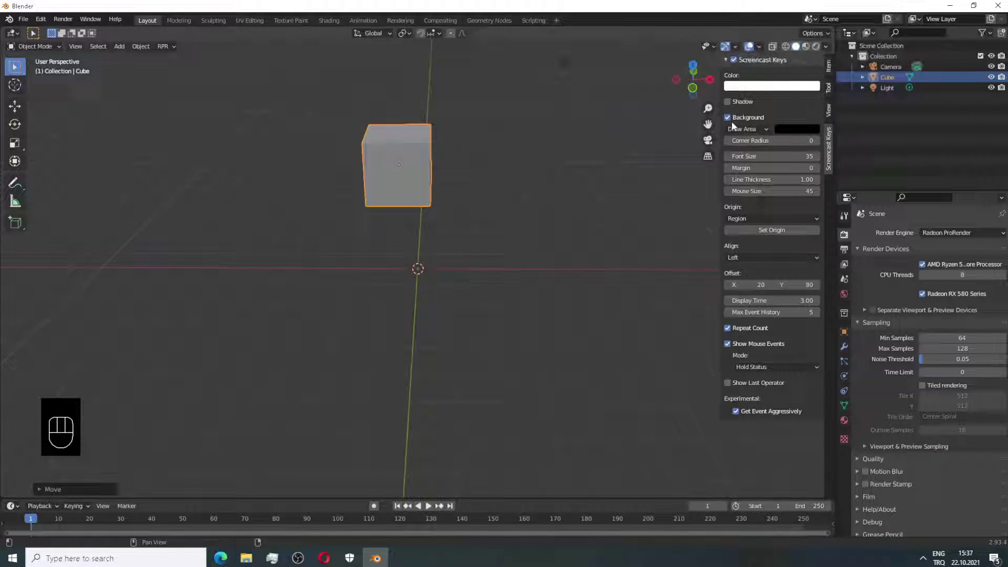
pyautogui.click(775, 114)
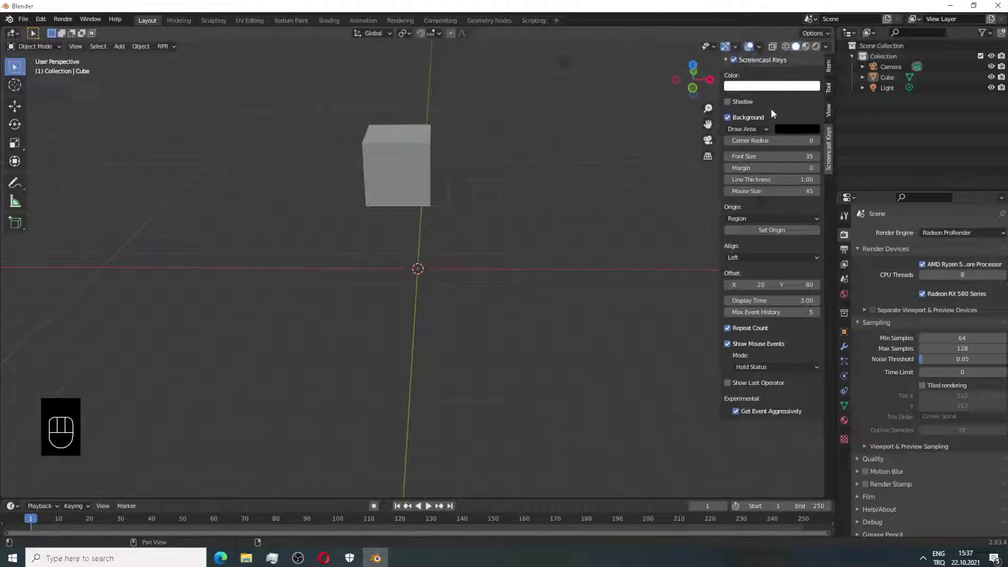
pyautogui.click(637, 103)
# Select the cube and grab it freely to a new spot with G
pyautogui.click(388, 148)
pyautogui.press('g')
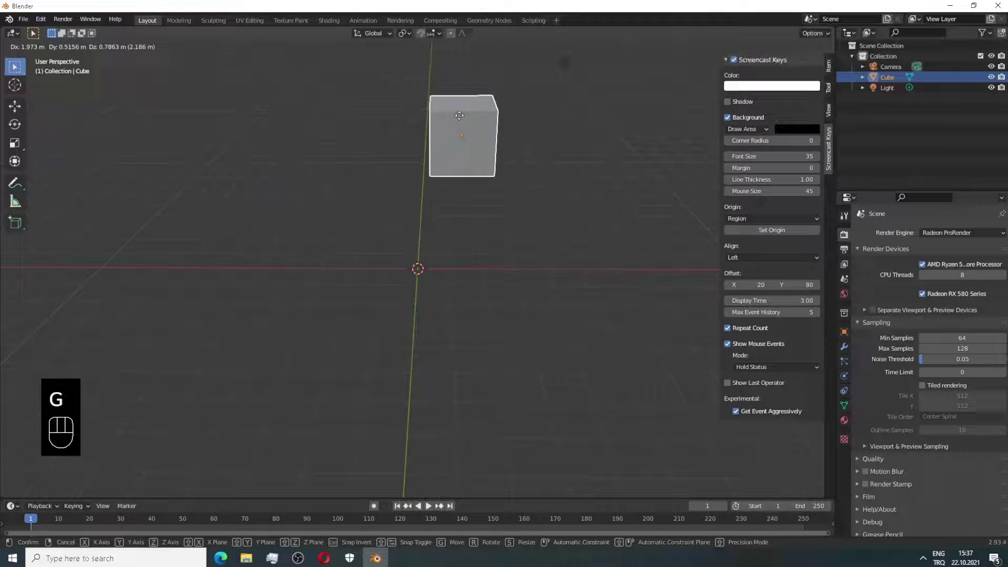
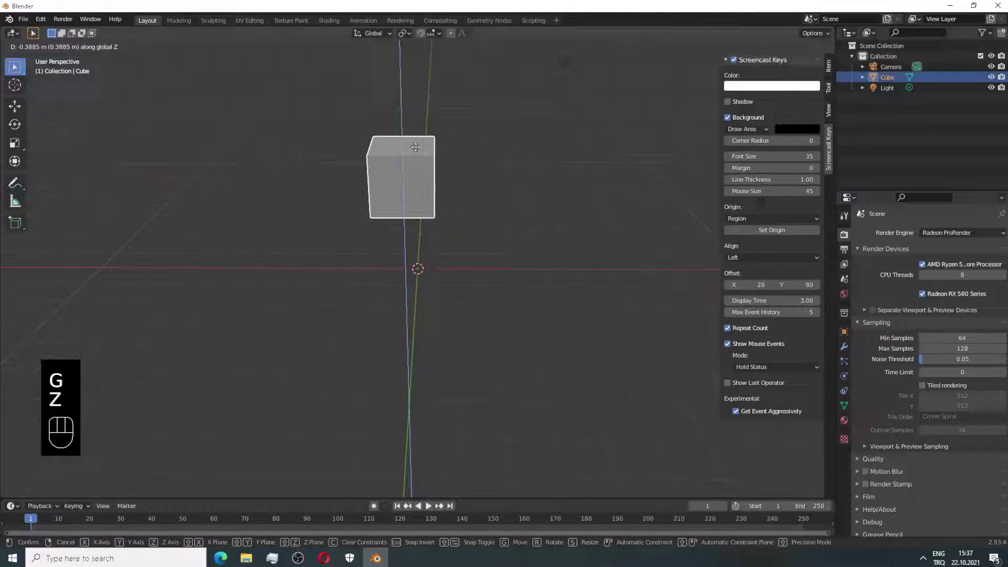
pyautogui.click(405, 179)
# Move the cube again constrained to the X axis, then along the Y axis, confirming each position
pyautogui.press('g')
pyautogui.press('x')
pyautogui.click(366, 168)
pyautogui.press('g')
pyautogui.press('y')
pyautogui.click(408, 150)
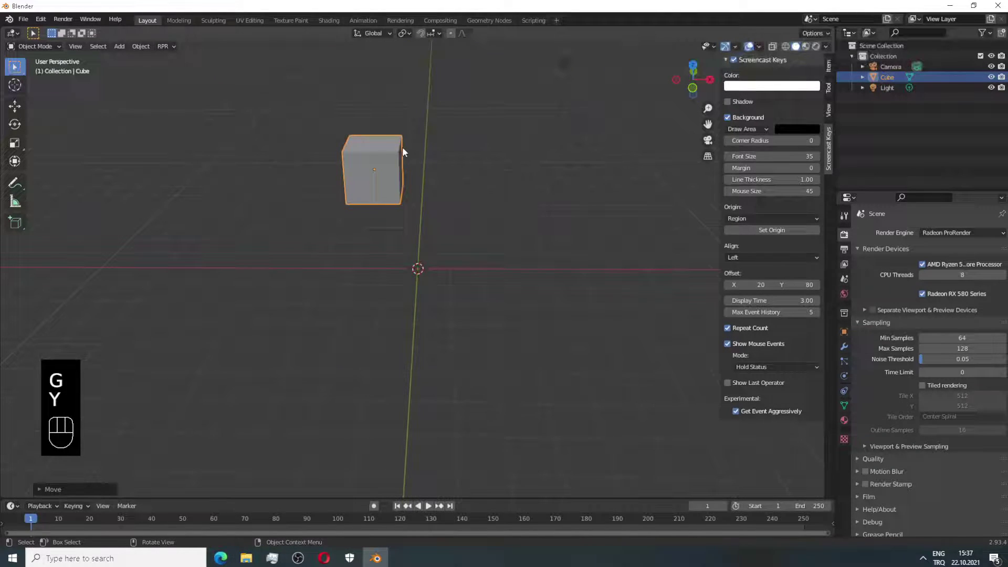